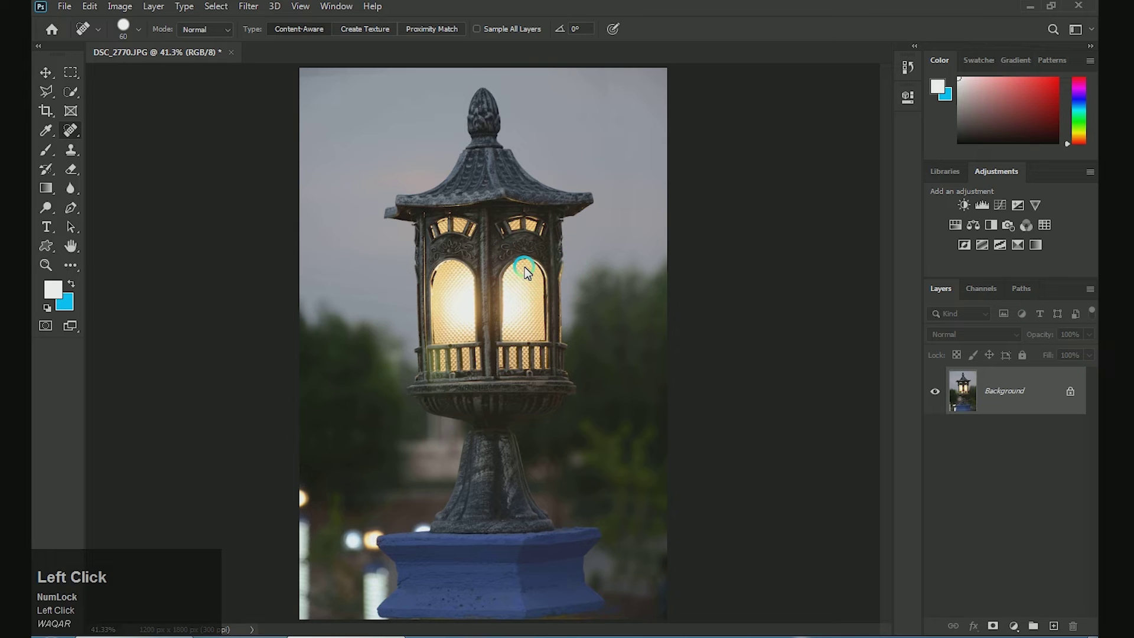
Switch to the Move tool and try Auto Tone on the lamp photo, undoing and reapplying it
{"action": "key", "text": "v"}
{"action": "left_click", "coordinate": [480, 275]}
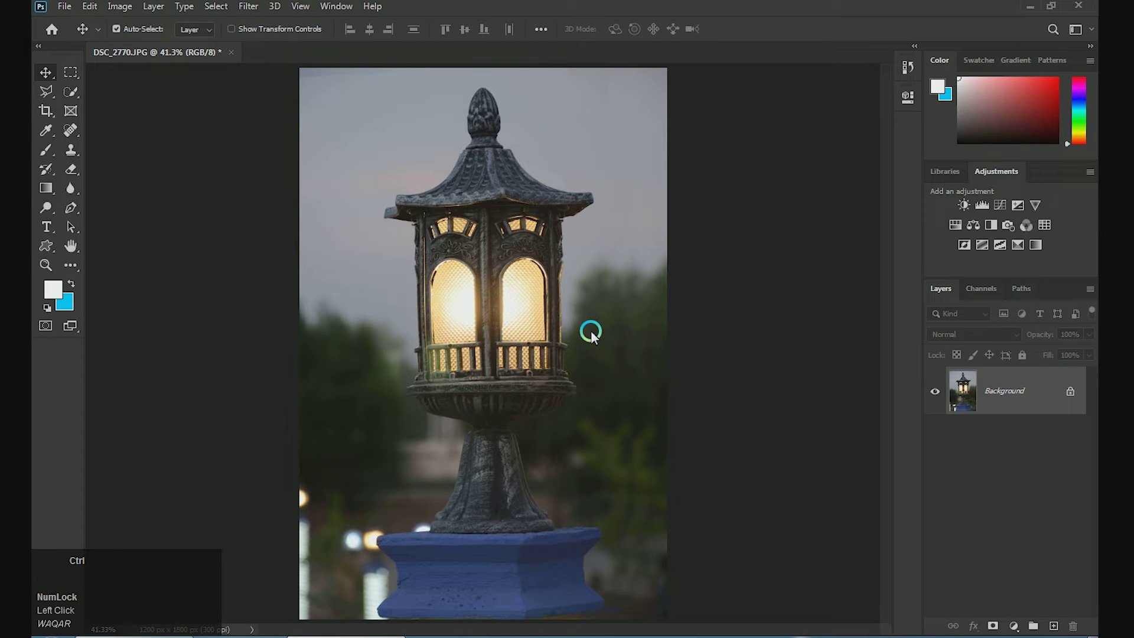
{"action": "key", "text": "ctrl+shift+l"}
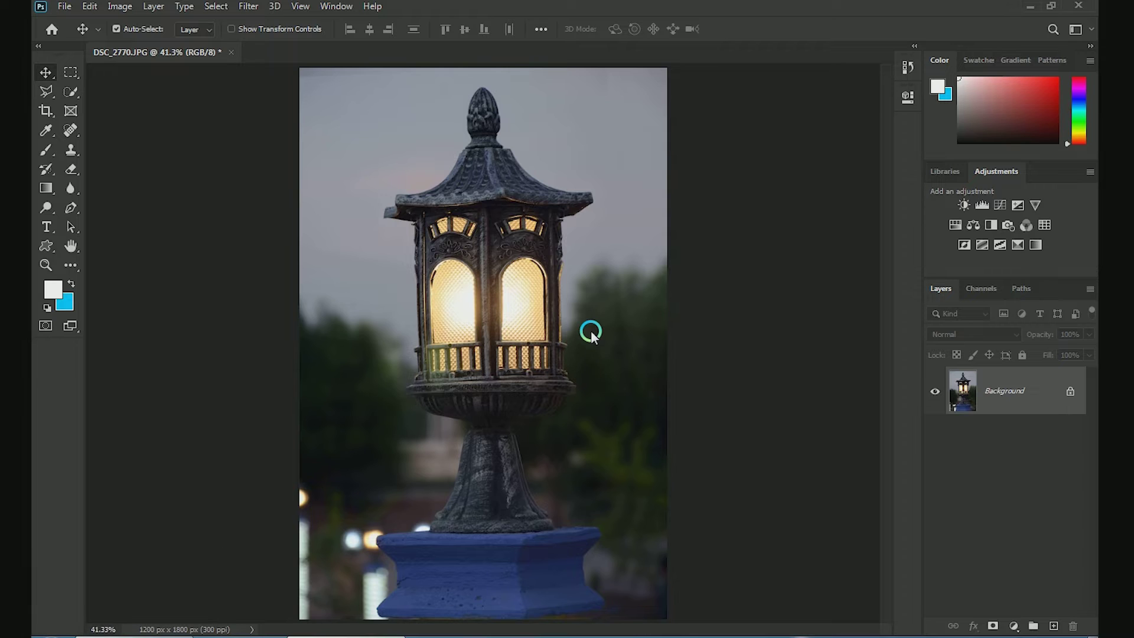
{"action": "key", "text": "ctrl+shift+l"}
{"action": "key", "text": "ctrl+z"}
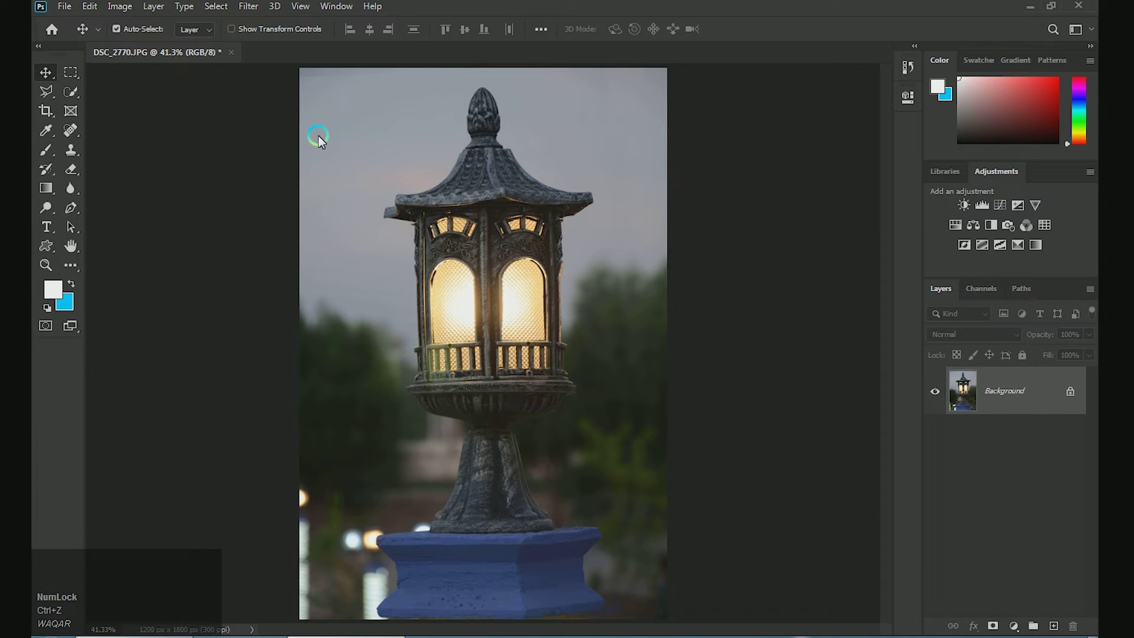
{"action": "key", "text": "ctrl+shift+l"}
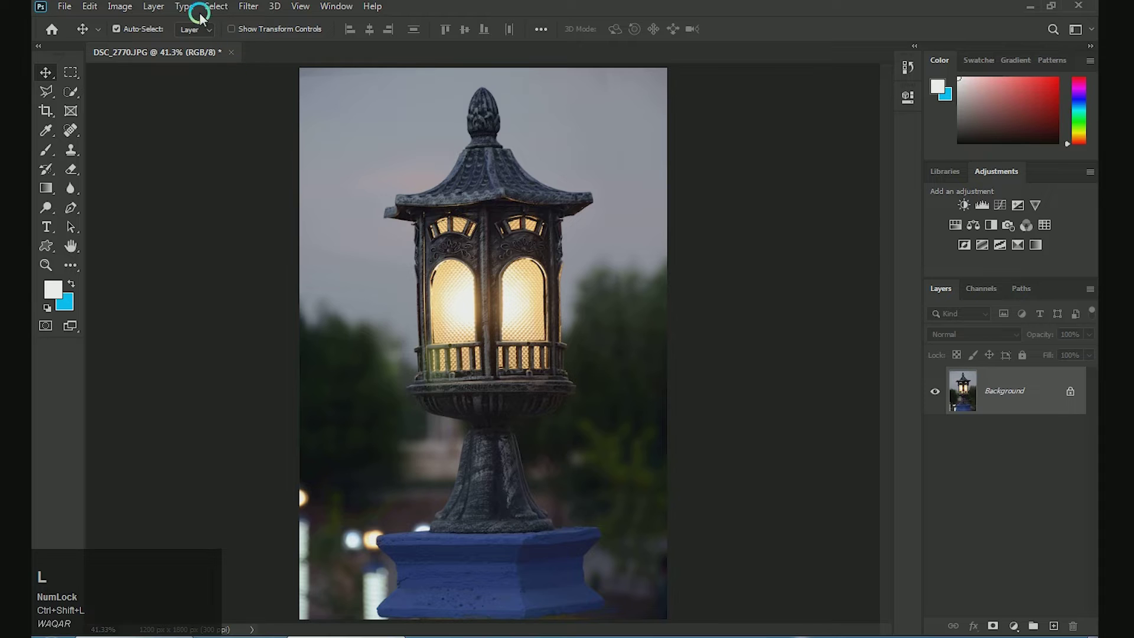
Apply a Camera Raw Filter lowering exposure and reshaping contrast, highlights, shadows, whites and blacks
{"action": "left_click", "coordinate": [242, 7]}
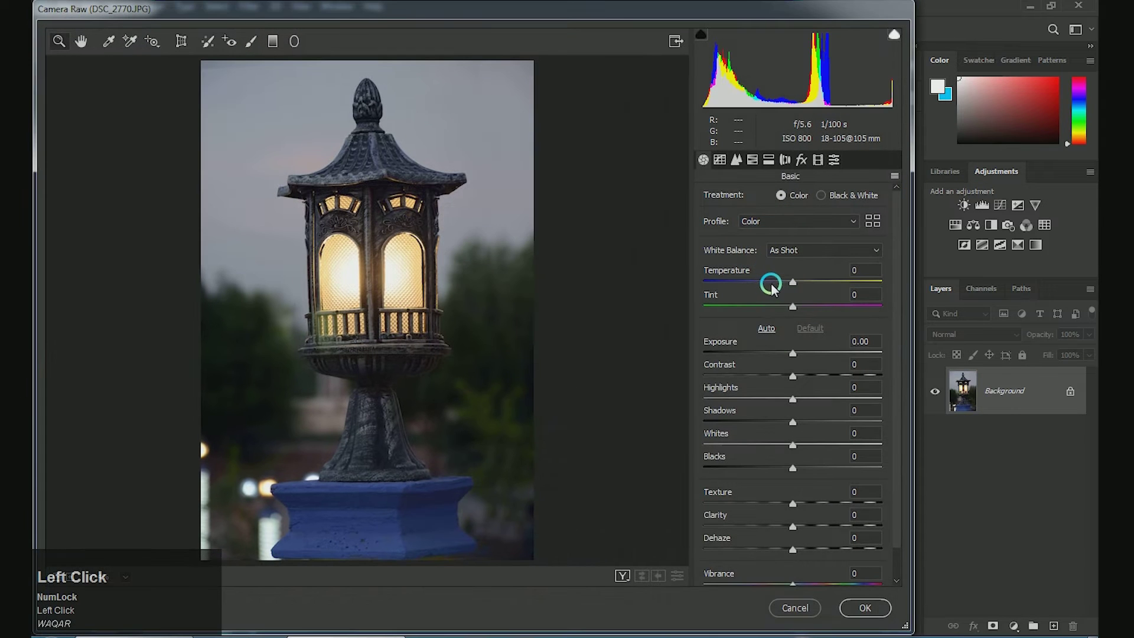
{"action": "left_click_drag", "start_coordinate": [796, 284], "coordinate": [879, 614]}
{"action": "left_click", "coordinate": [879, 614]}
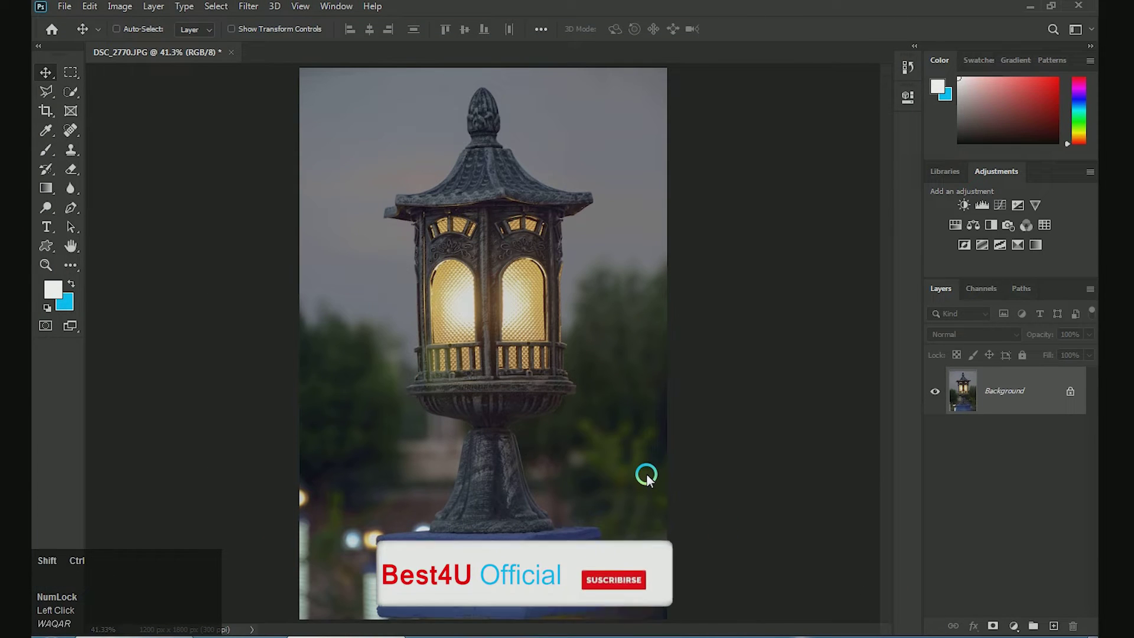
Run Selective Color repeatedly on Blues, raising Black to deepen the lamp base toward navy
{"action": "key", "text": "ctrl+shift+a"}
{"action": "left_click_drag", "start_coordinate": [711, 222], "coordinate": [829, 192]}
{"action": "key", "text": "ctrl+shift+a"}
{"action": "left_click_drag", "start_coordinate": [719, 216], "coordinate": [849, 194]}
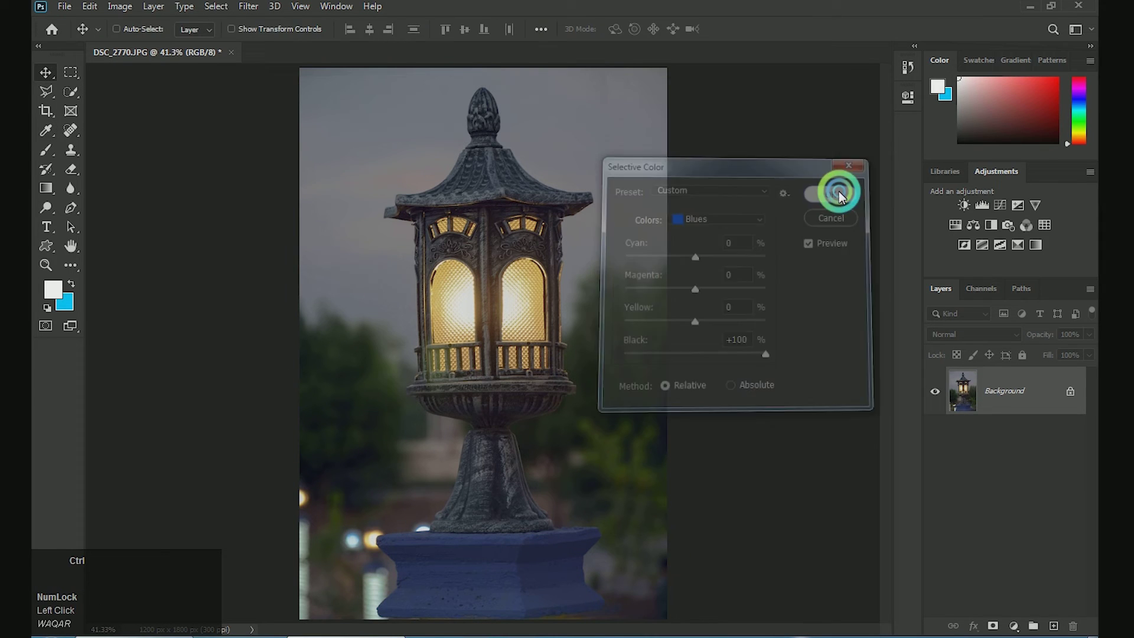
{"action": "key", "text": "ctrl+shift+a"}
{"action": "left_click_drag", "start_coordinate": [725, 218], "coordinate": [823, 195]}
Darken the blue tones once more with Selective Color and confirm the colour adjustment
{"action": "key", "text": "ctrl+shift+a"}
{"action": "left_click_drag", "start_coordinate": [703, 226], "coordinate": [853, 196]}
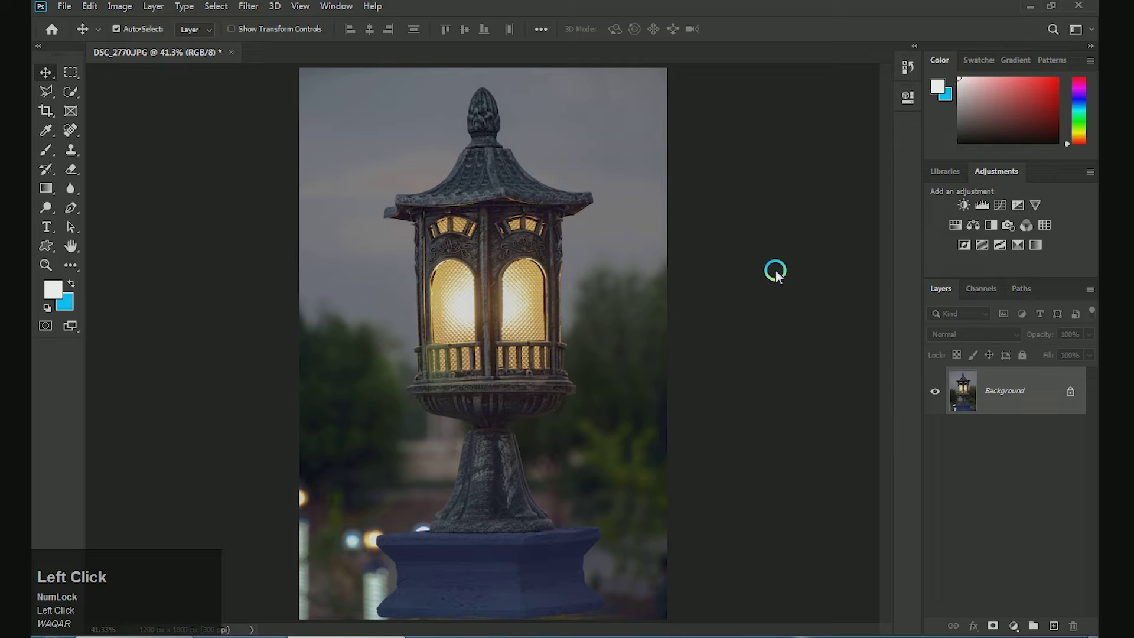
{"action": "key", "text": "ctrl+shift+l"}
{"action": "key", "text": "ctrl+z"}
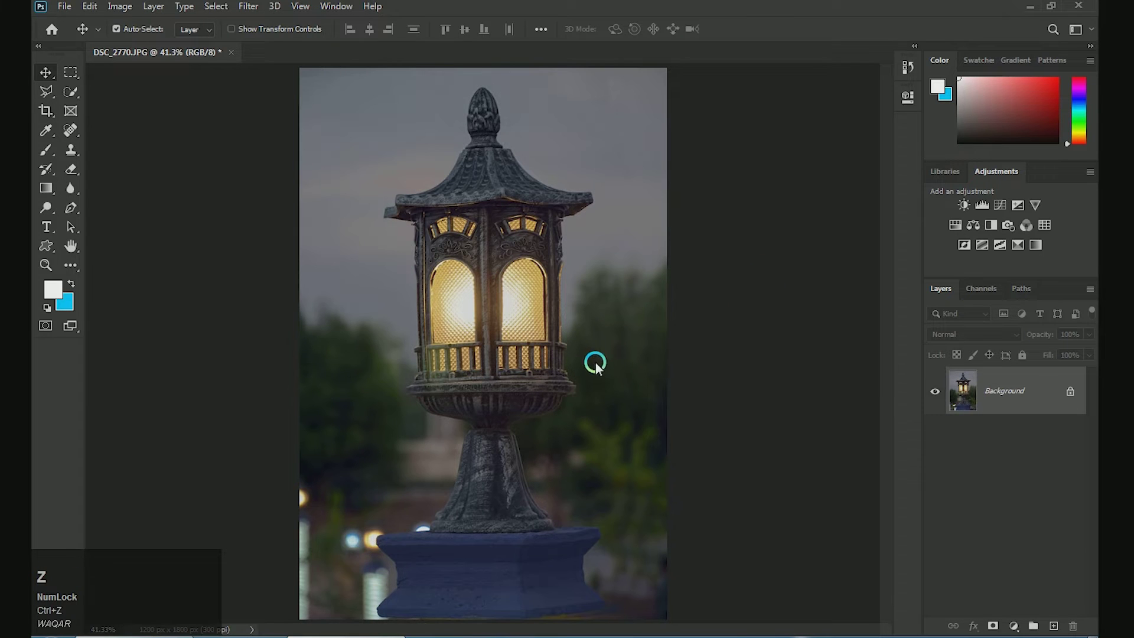
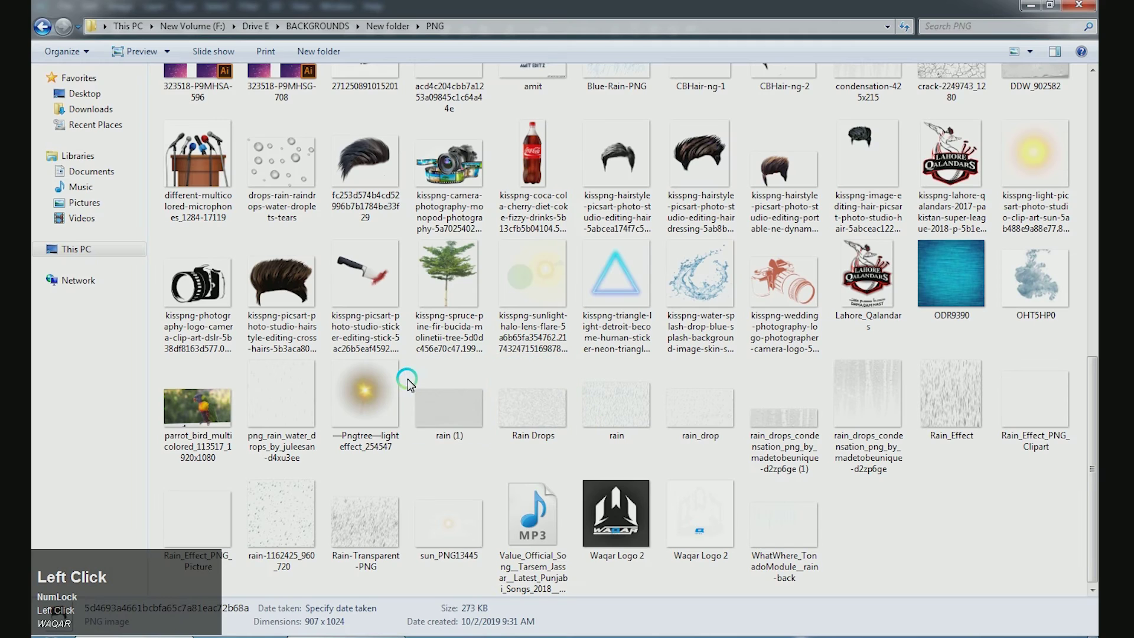
Drag the kisspng sun-glow PNG from Explorer onto the lantern windows and commit the placement
{"action": "scroll", "scroll_direction": "up", "scroll_amount": 3}
{"action": "left_click_drag", "start_coordinate": [1045, 382], "coordinate": [565, 277]}
{"action": "key", "text": "Return"}
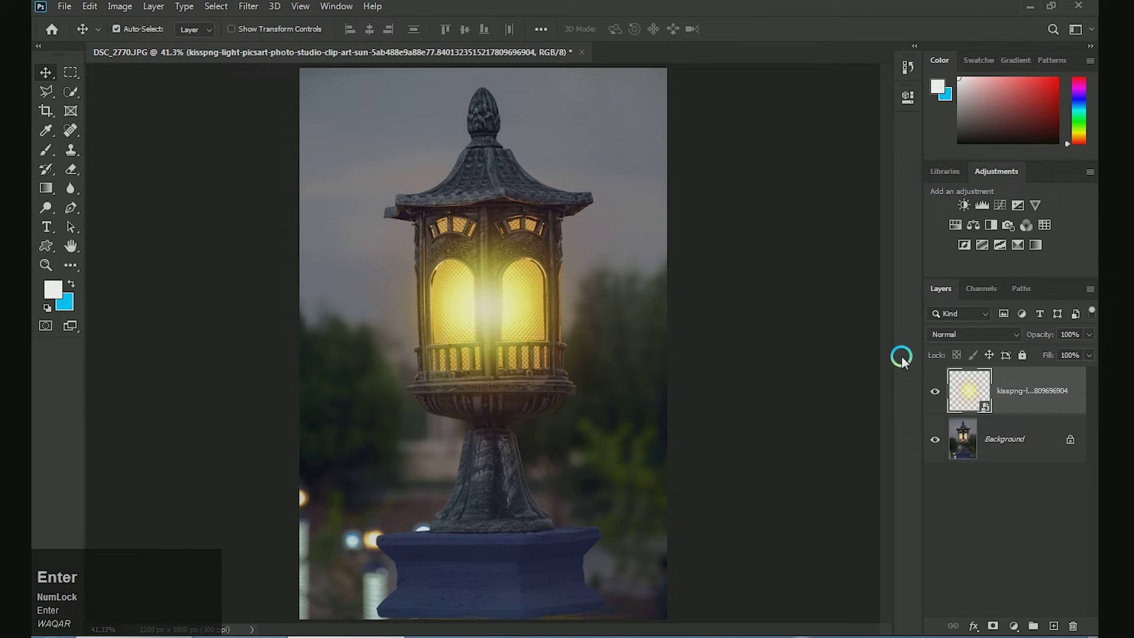
Add a new empty layer above the placed light for merging it into Layer 1
{"action": "left_click", "coordinate": [1052, 624]}
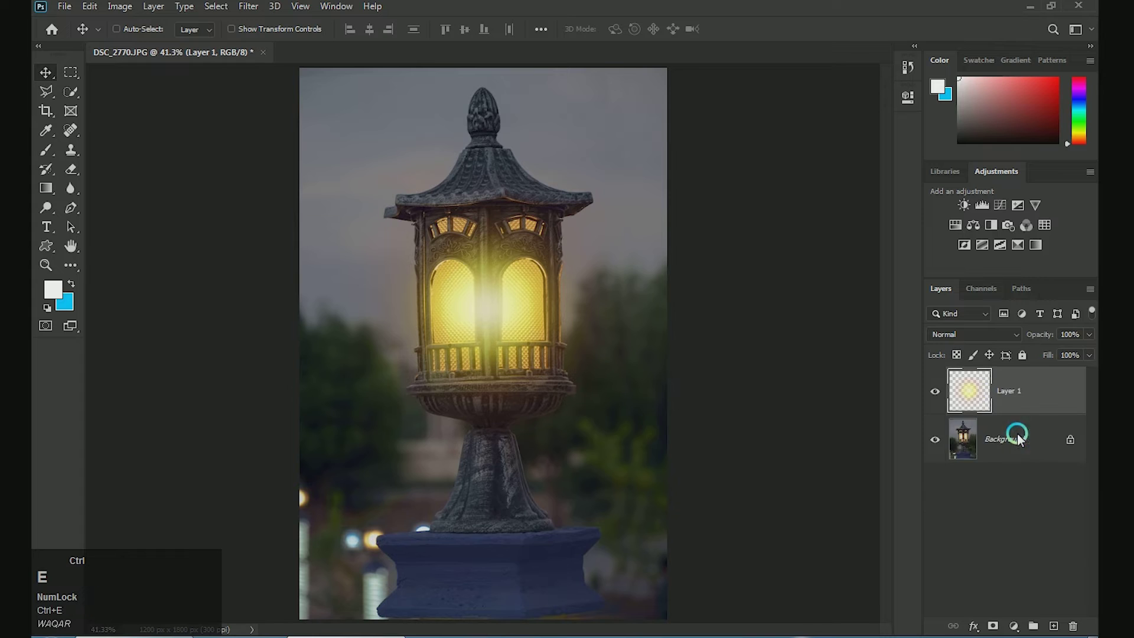
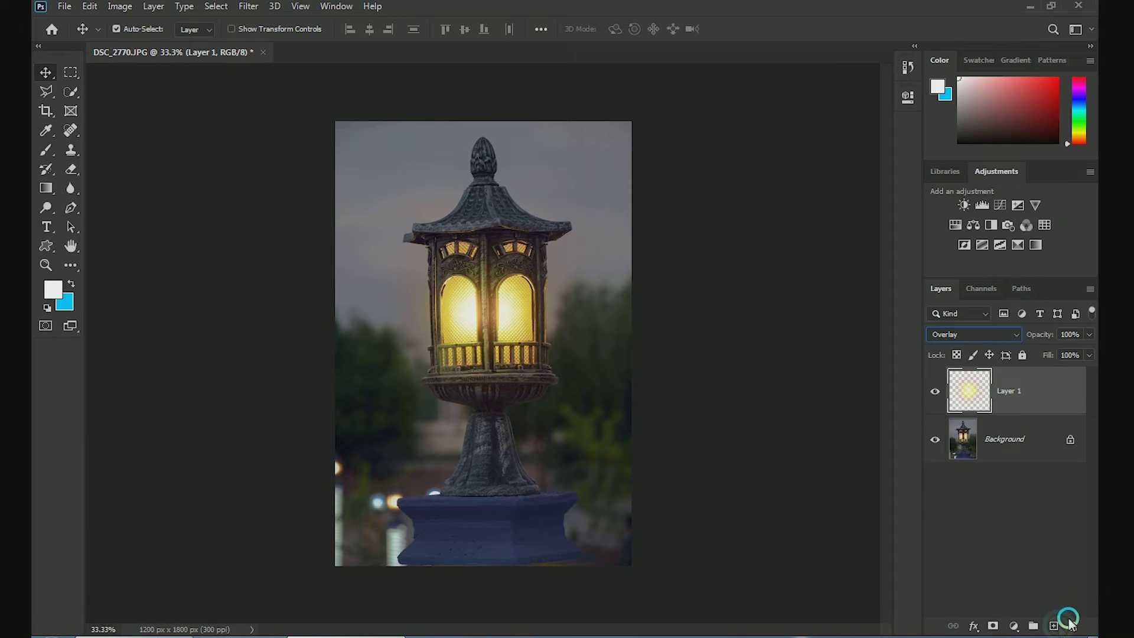
Add Layer 2 and set up a large black Brush at low opacity for the vignette
{"action": "left_click", "coordinate": [1062, 626]}
{"action": "key", "text": "b"}
{"action": "key", "text": "d"}
{"action": "type", "text": "dx"}
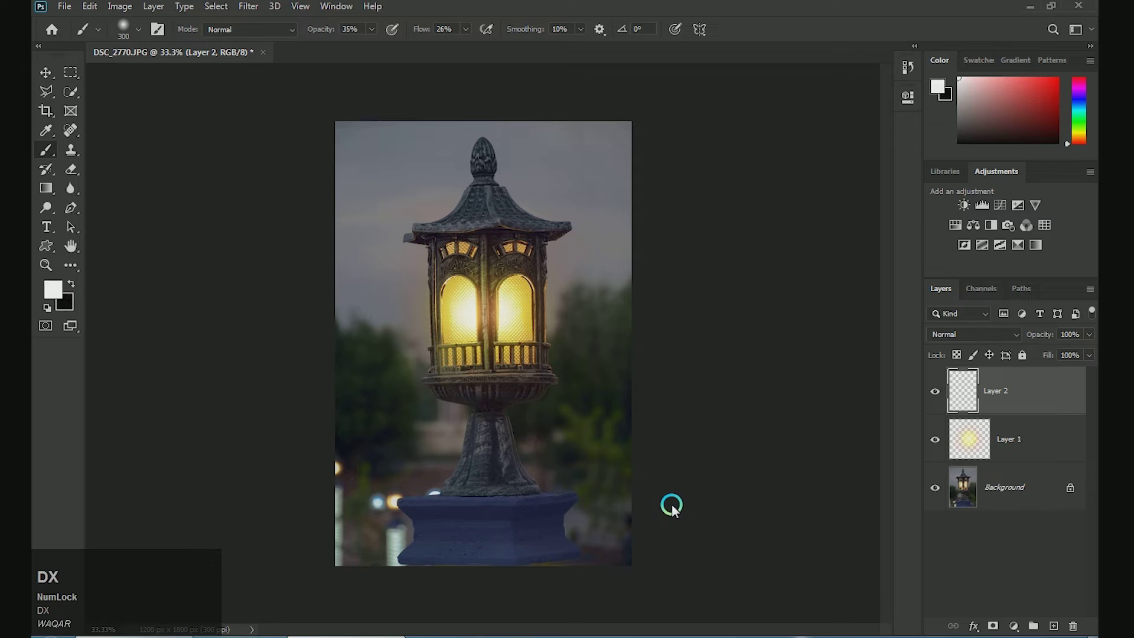
{"action": "key", "text": "]"}
{"action": "type", "text": "]]]]]"}
Paint soft darkness along the photo's edges around the lamp, shrinking the brush as needed
{"action": "left_click_drag", "start_coordinate": [579, 595], "coordinate": [617, 575]}
{"action": "key", "text": "ctrl+z"}
{"action": "key", "text": "x"}
{"action": "left_click_drag", "start_coordinate": [644, 487], "coordinate": [321, 494]}
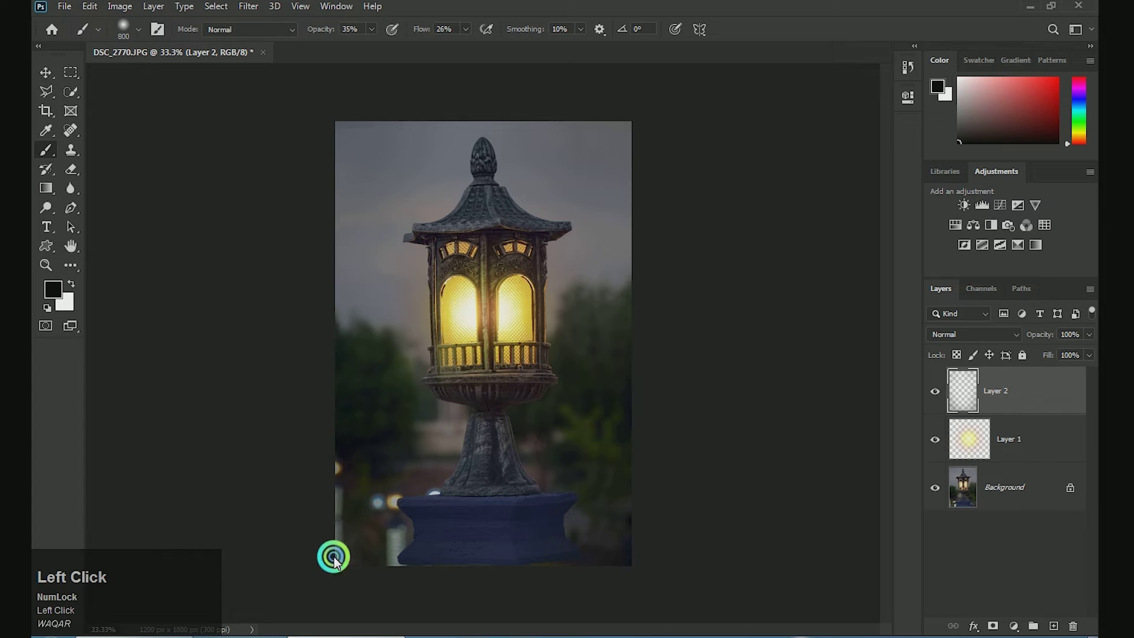
{"action": "type", "text": "[["}
{"action": "left_click_drag", "start_coordinate": [657, 516], "coordinate": [721, 251]}
{"action": "key", "text": "ctrl+0"}
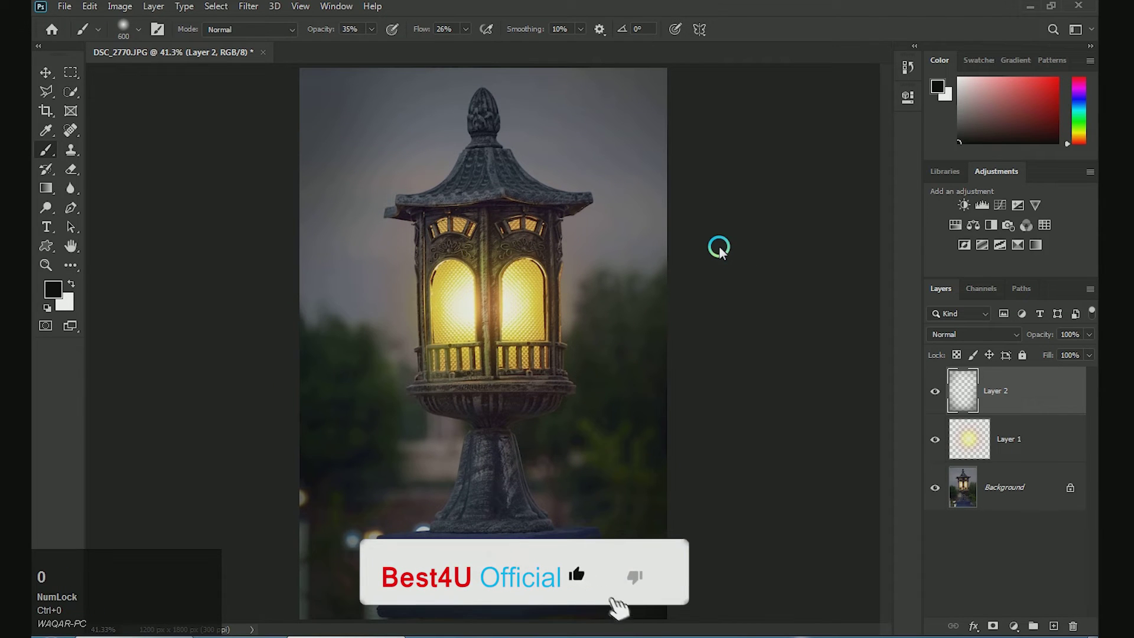
Select the Background photo layer for the next tonal adjustment
{"action": "left_click", "coordinate": [981, 493]}
{"action": "key", "text": "ctrl+shift+a"}
{"action": "key", "text": "Escape"}
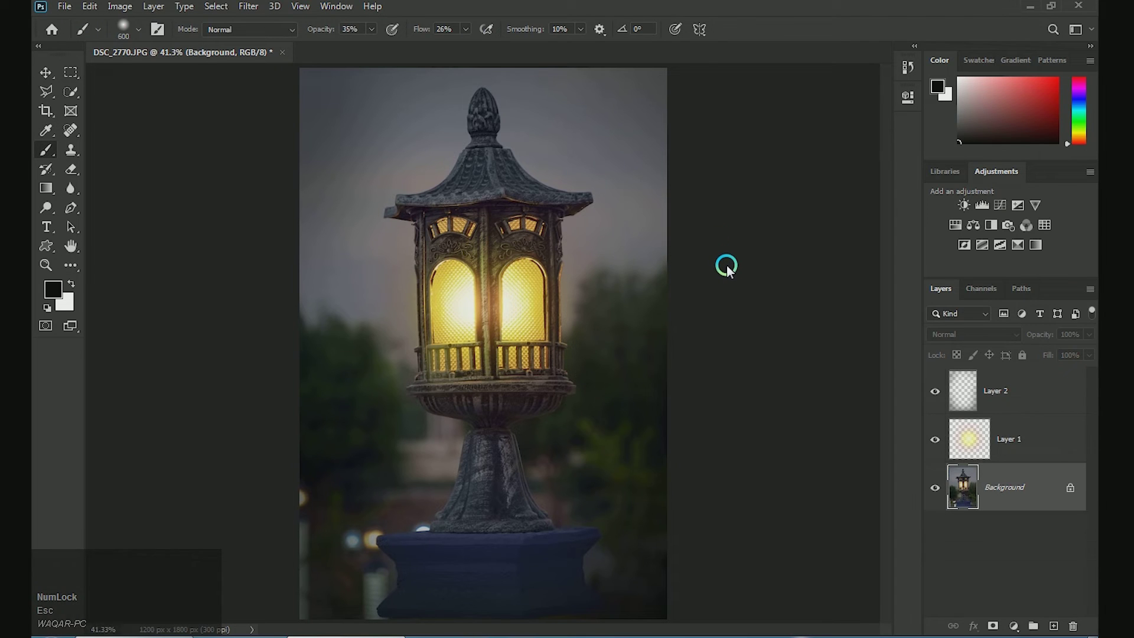
Apply a Curves adjustment to the Background layer, pulling down the brightest tones to dim the scene
{"action": "key", "text": "Escape"}
{"action": "key", "text": "ctrl+m"}
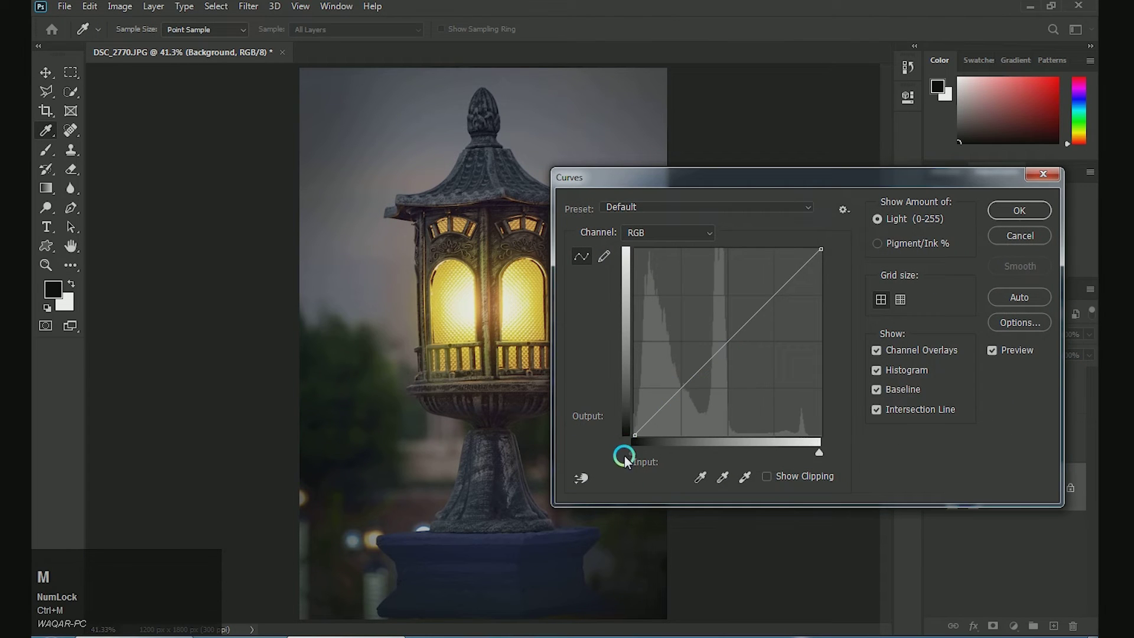
{"action": "left_click_drag", "start_coordinate": [640, 441], "coordinate": [1008, 218]}
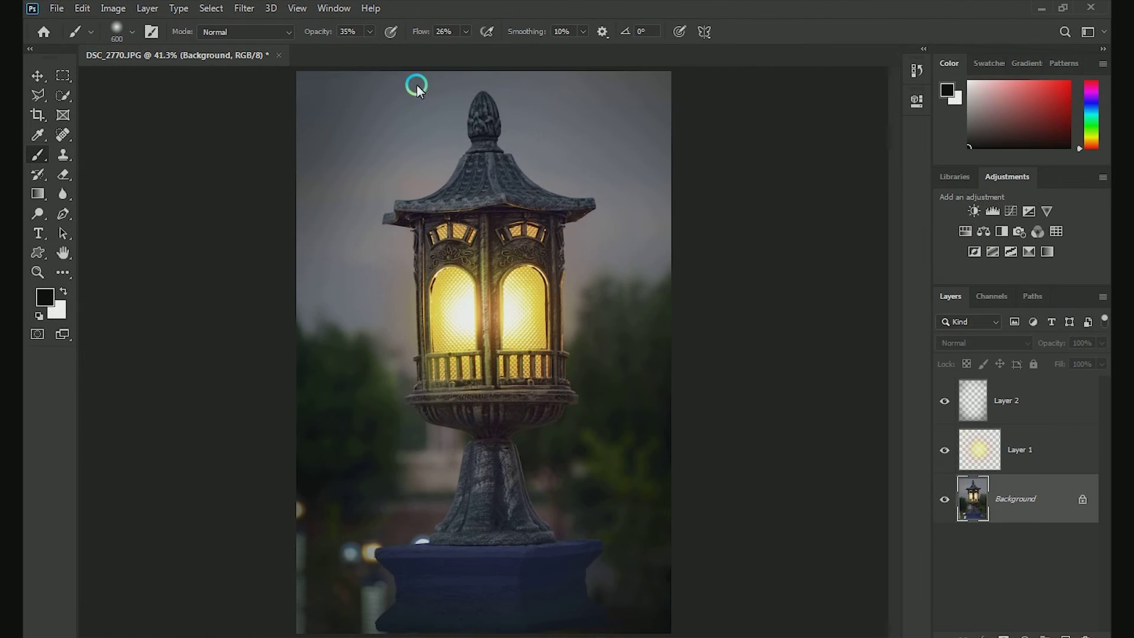
Bring up the Filter menu over the dimmed lantern photo for the blue colour grade
{"action": "left_click", "coordinate": [242, 9]}
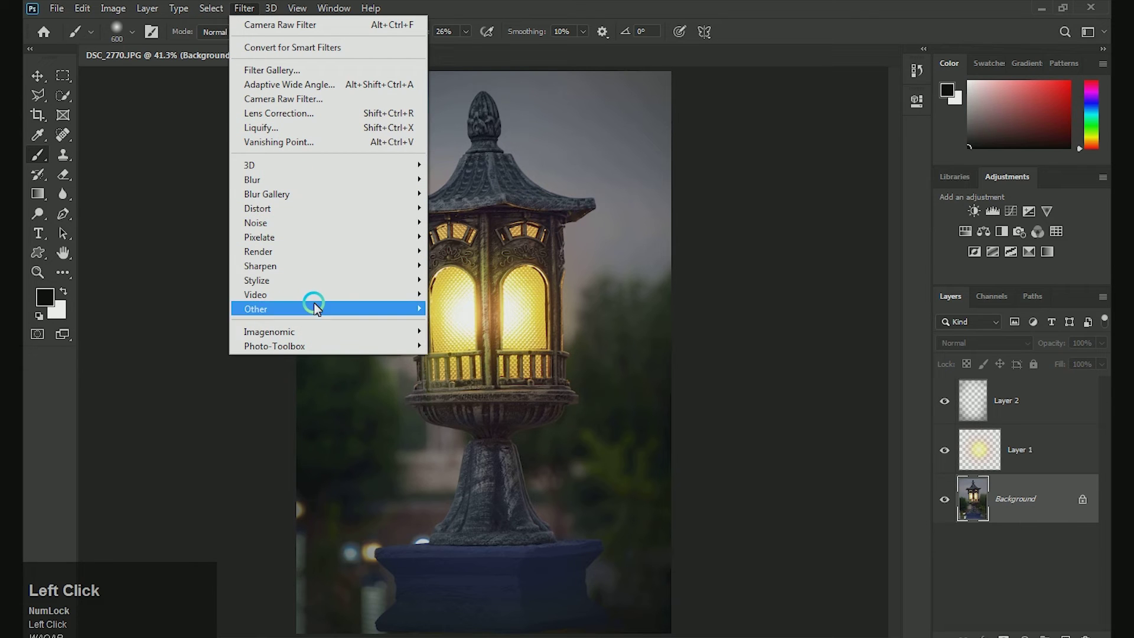
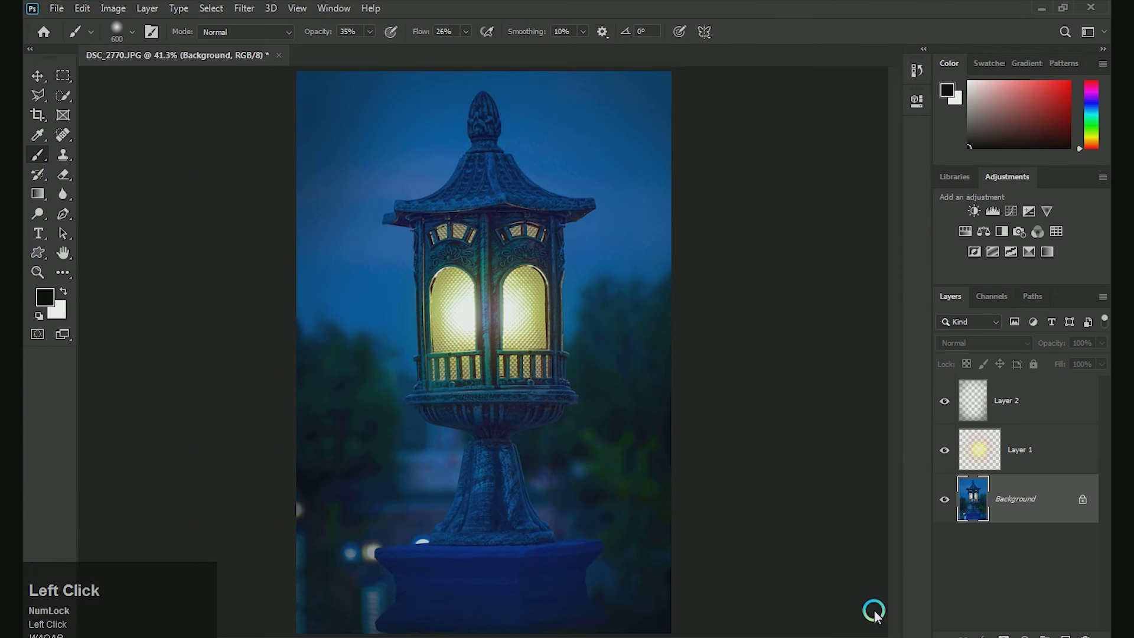
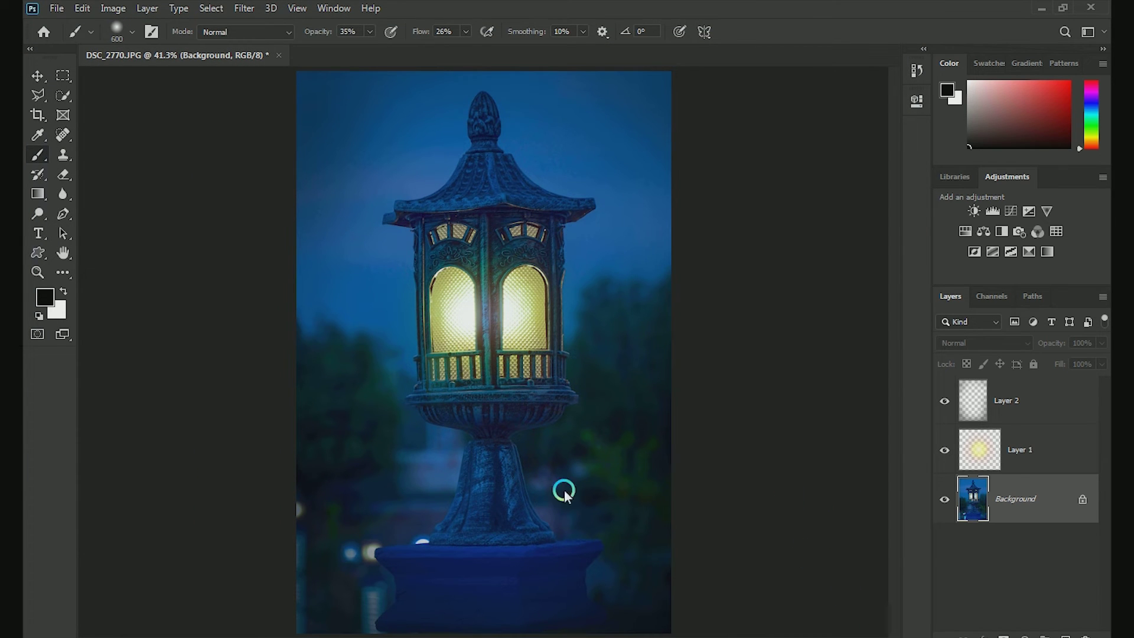
{"action": "key", "text": "["}
{"action": "type", "text": "["}
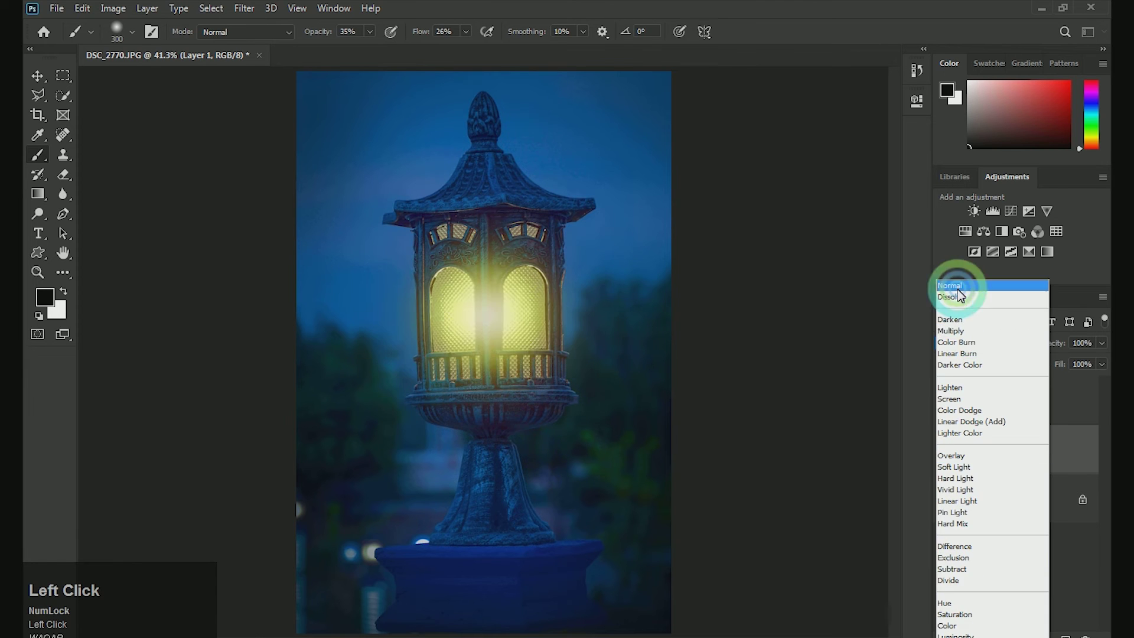
{"action": "type", "text": "WAQAB"}
{"action": "scroll", "scroll_direction": "down", "scroll_amount": 3}
{"action": "left_click", "coordinate": [960, 347]}
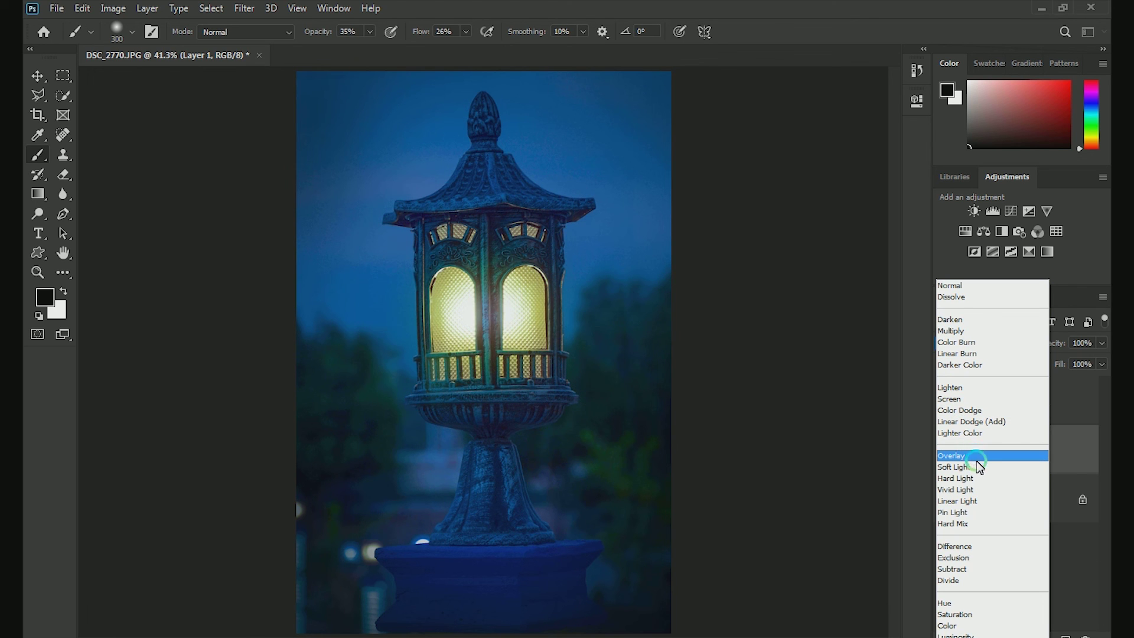
{"action": "left_click", "coordinate": [979, 460]}
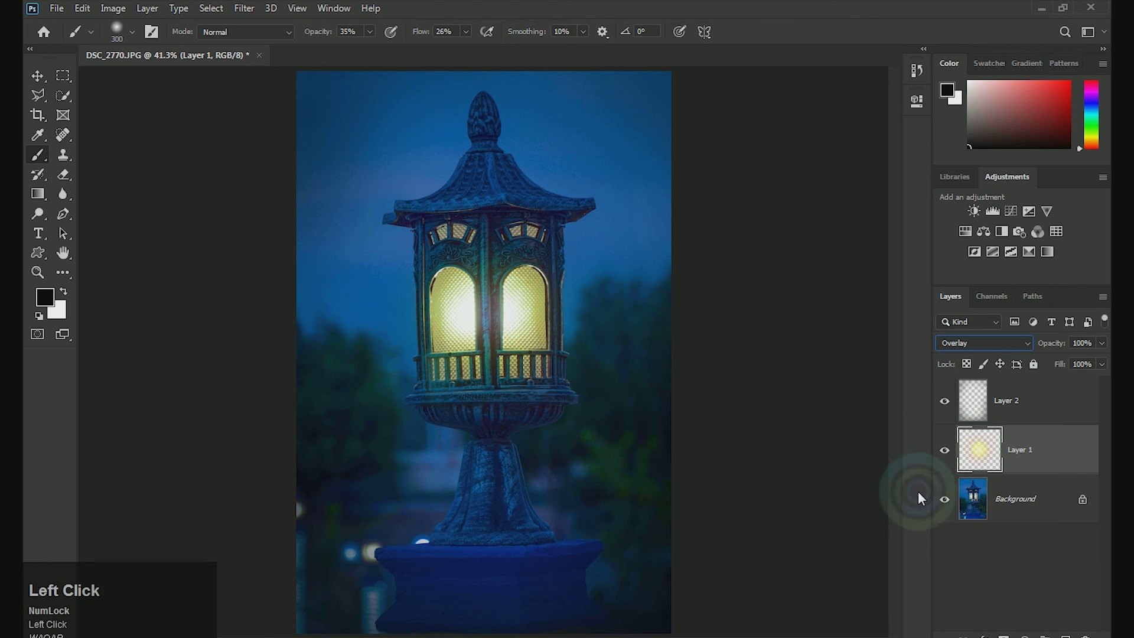